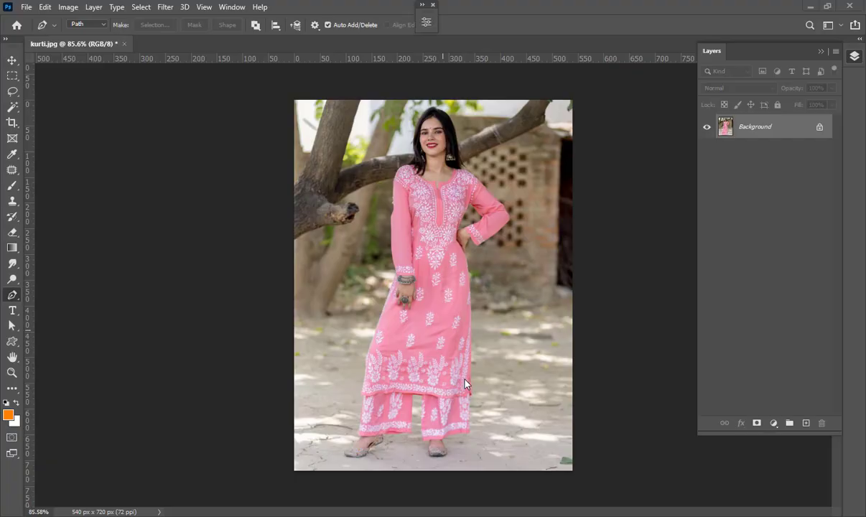
- Zoom in on the feet and place the first path anchors at the left trouser hem
right_click(21, 299)
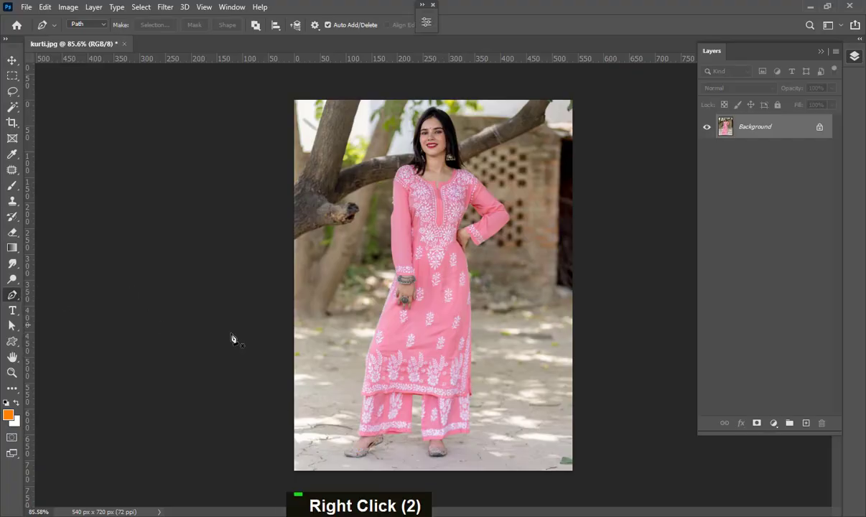
scroll("up", 3)
key("space")
scroll("up", 3)
- Trace the Pen path from the trouser hem up along the figure's edge
double_click(389, 382)
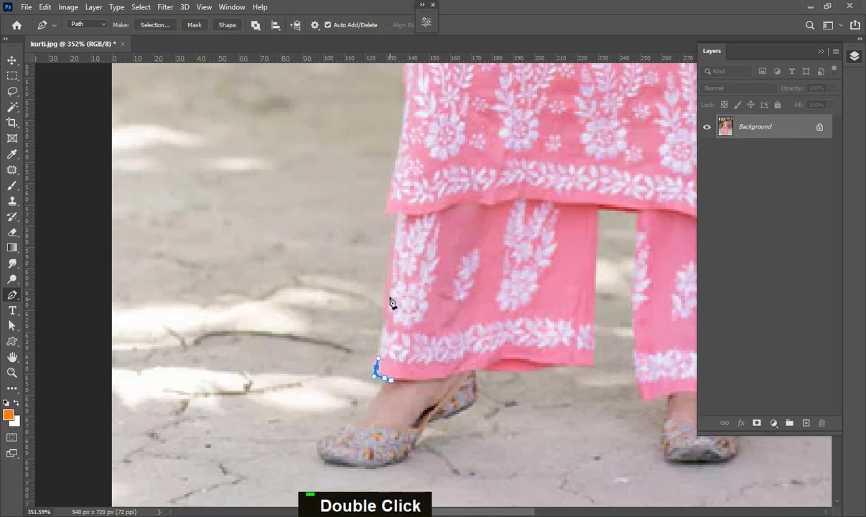
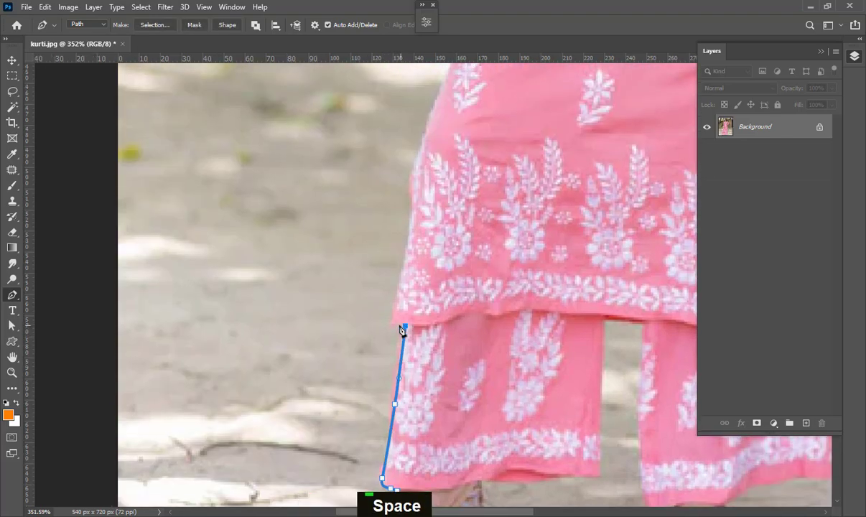
key("space")
scroll("down", 3)
key("space")
scroll("up", 3)
key("space")
key("space")
left_click(493, 194)
key("space")
key("space")
scroll("up", 3)
key("space")
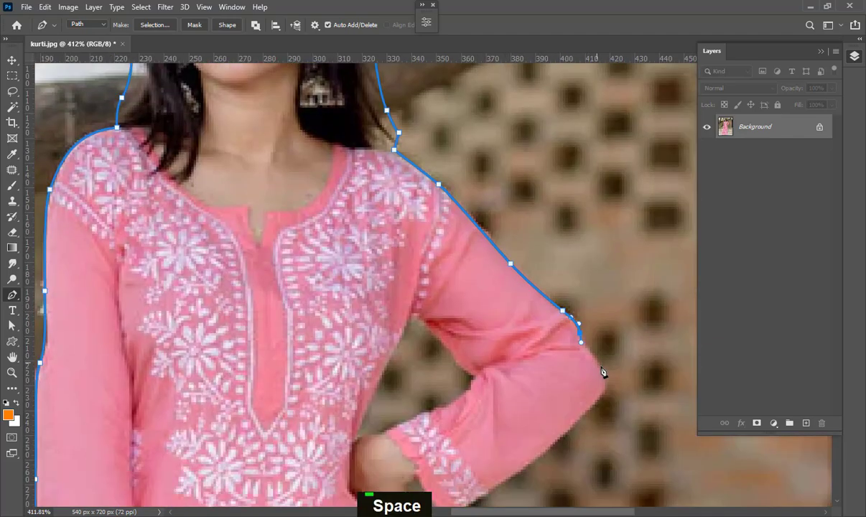
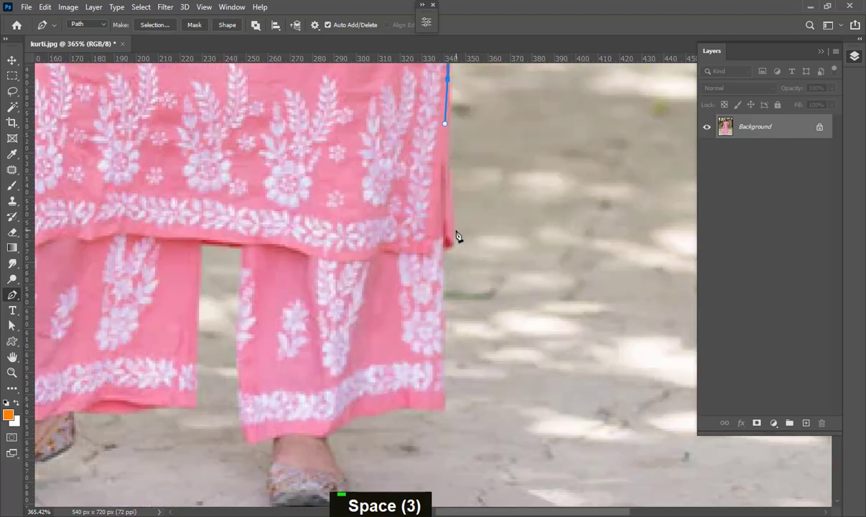
- Close the outline at the trouser edge, convert it to a selection and preview it On White in Select and Mask
key("space")
double_click(369, 347)
key("space")
key("space")
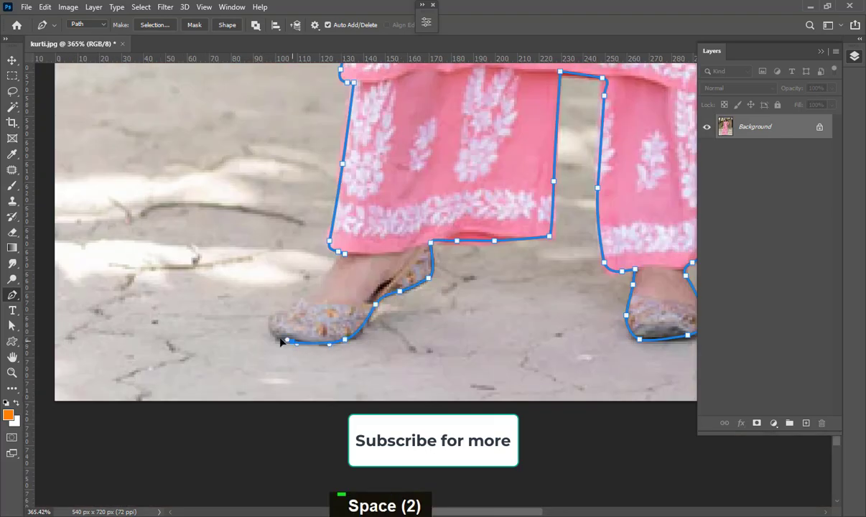
key("ctrl+z")
key("ctrl+z")
scroll("down", 3)
key("space")
scroll("up", 3)
key("space")
key("ctrl+Return")
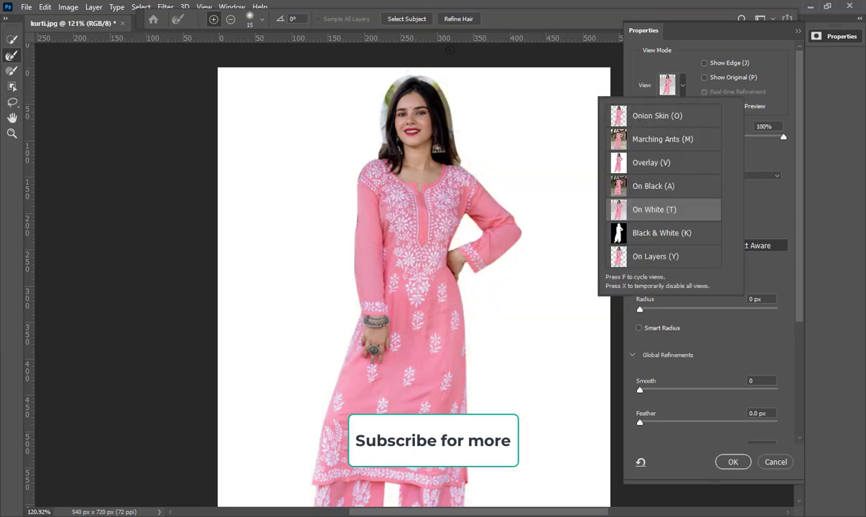
- Refine the hair edges, output the cut-out to a layer mask above a white Solid Color fill
scroll("up", 3)
right_click(248, 12)
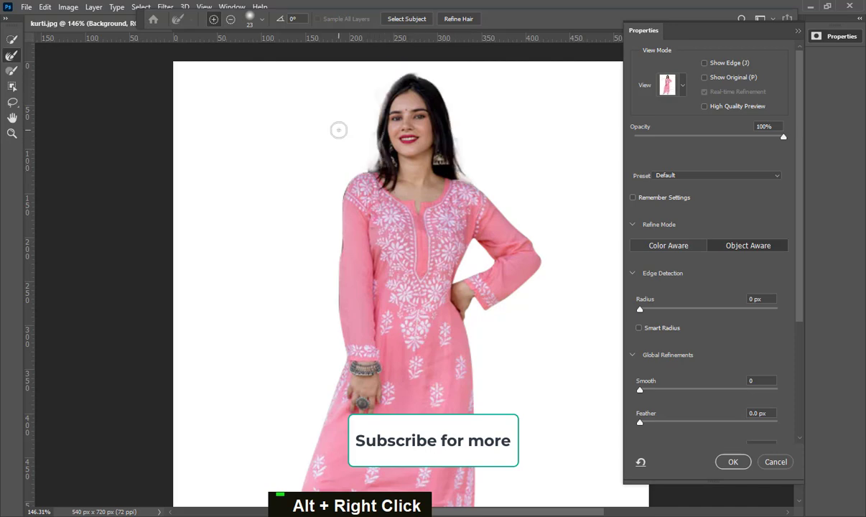
right_click(249, 12)
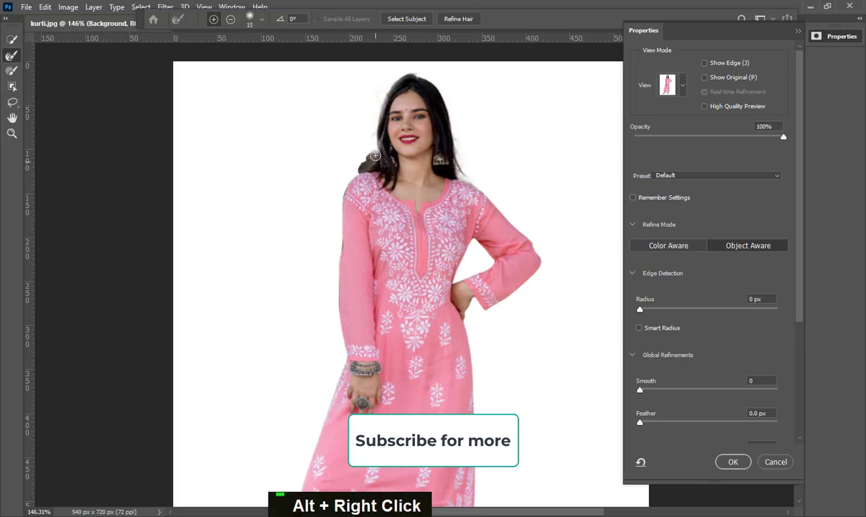
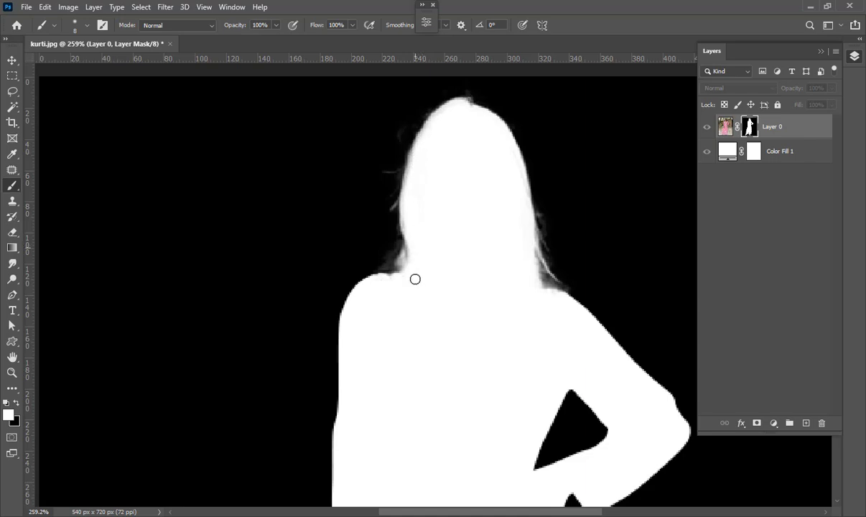
- Paint Layer 0's mask along the hair, hiding the halo and restoring stray strands
double_click(752, 120)
key("x")
left_click(751, 122)
scroll("up", 3)
double_click(752, 121)
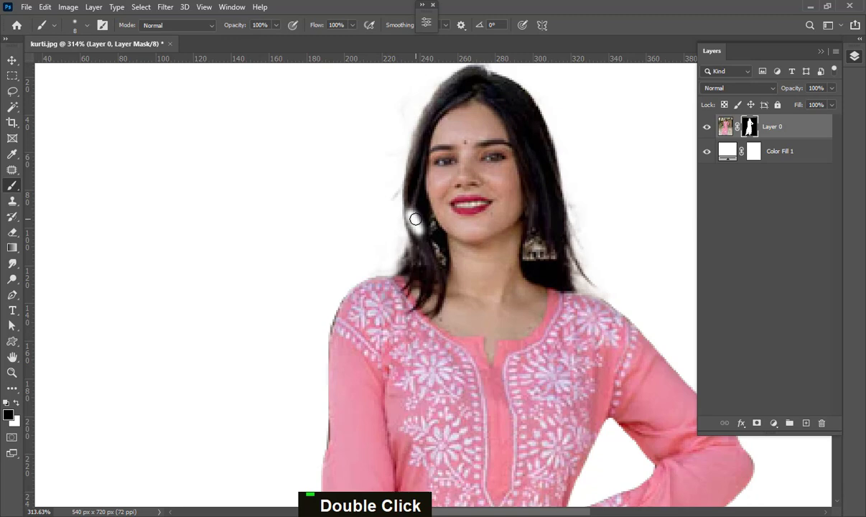
double_click(752, 121)
key("ctrl+z")
key("x")
double_click(751, 121)
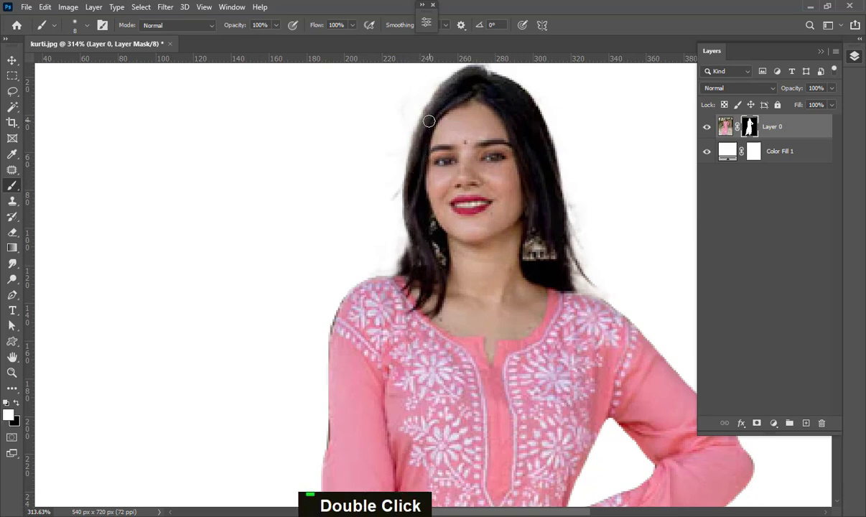
double_click(752, 121)
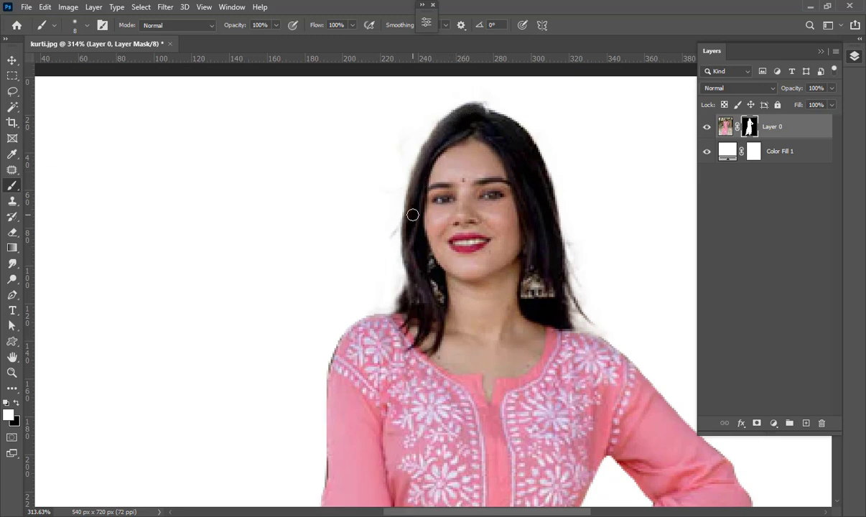
- Clean the mask edge near the shoulders with a finer brush, hiding leftover background
key("x")
left_click(752, 121)
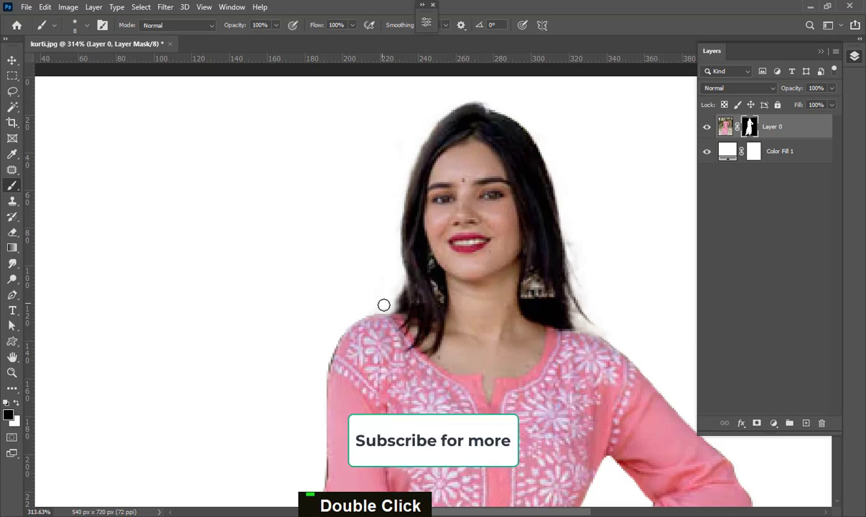
key("x")
double_click(751, 121)
double_click(751, 120)
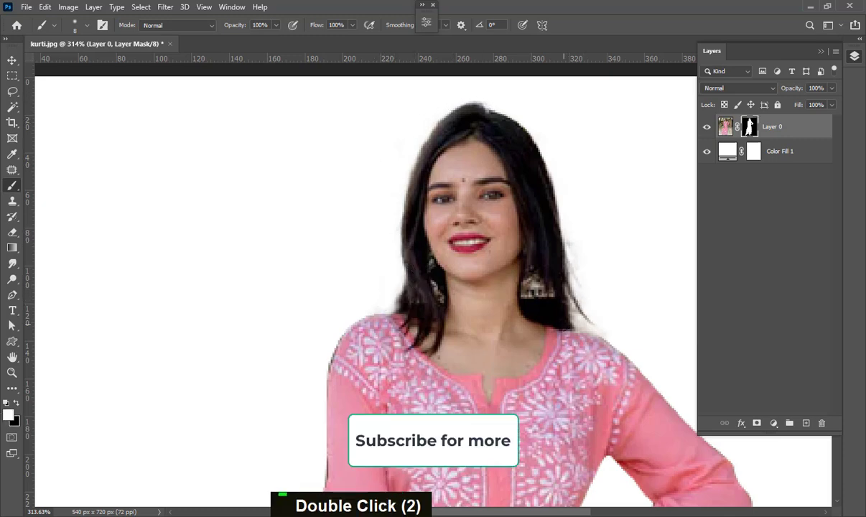
key("x")
right_click(751, 121)
double_click(751, 120)
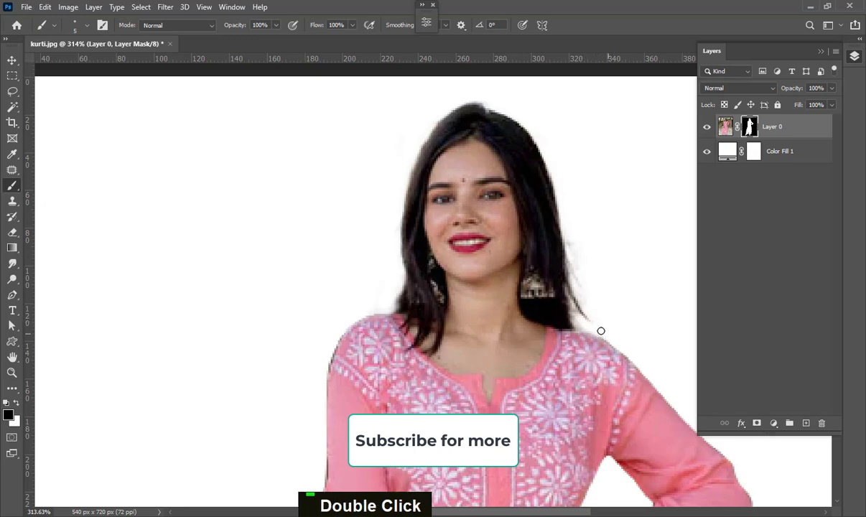
double_click(751, 120)
right_click(752, 120)
double_click(752, 121)
- Zoom back out and select the Color Fill 1 layer
scroll("down", 3)
key("space")
scroll("up", 3)
right_click(752, 121)
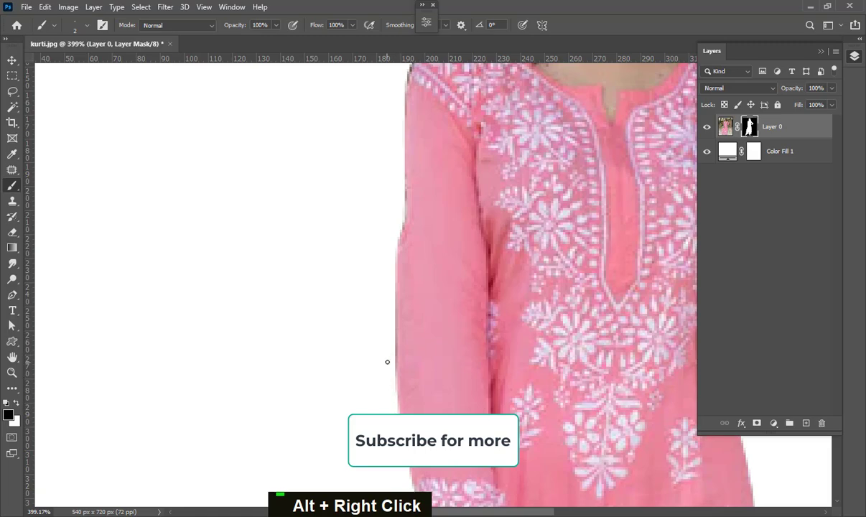
scroll("down", 3)
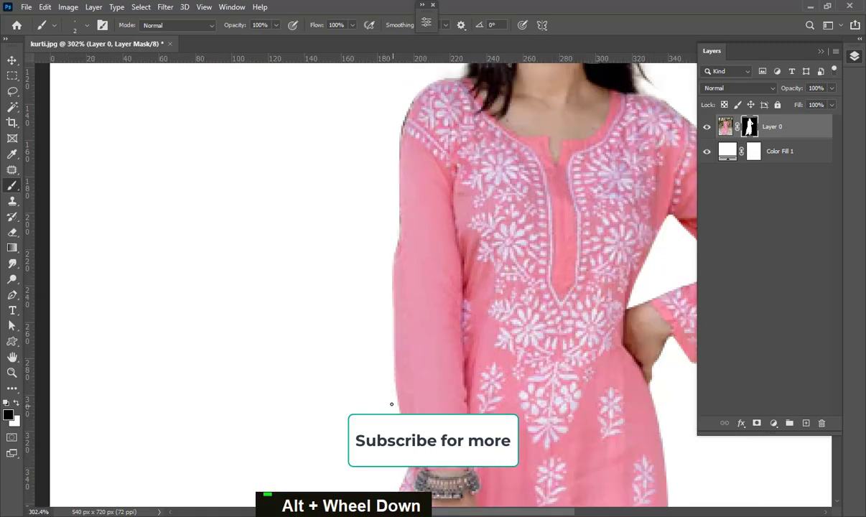
scroll("down", 3)
scroll("down", 3)
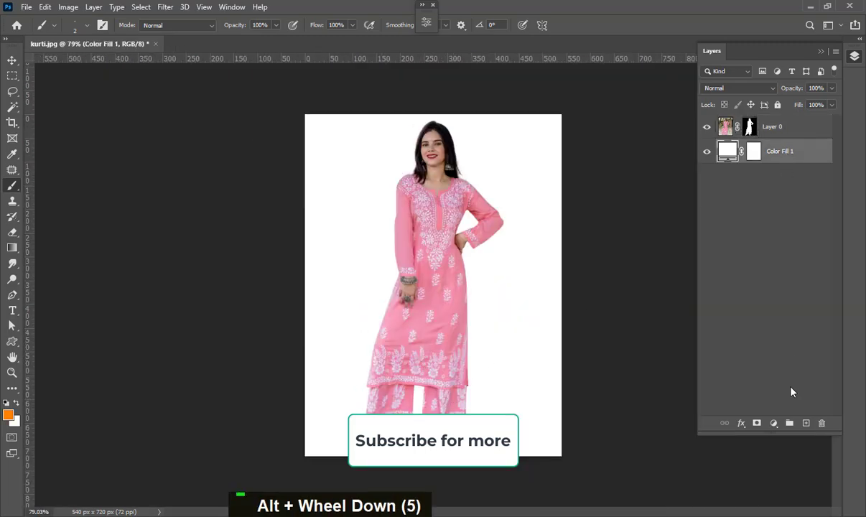
- Rename the new empty layer 'shadow' and prepare a soft, reduced-flow brush
double_click(752, 121)
type("shadow")
key("Return")
right_click(751, 121)
type("dshadow")
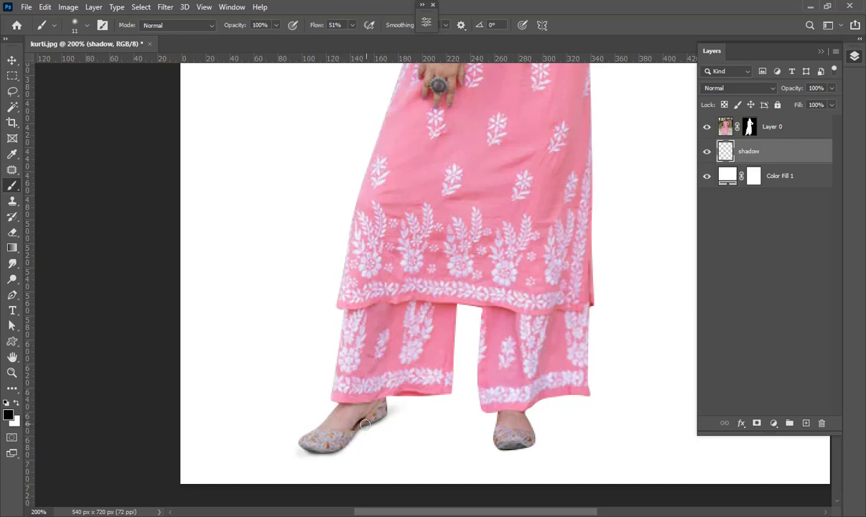
- Paint a soft black ground shadow under the feet and set the shadow layer to 78% opacity
key("ctrl+z")
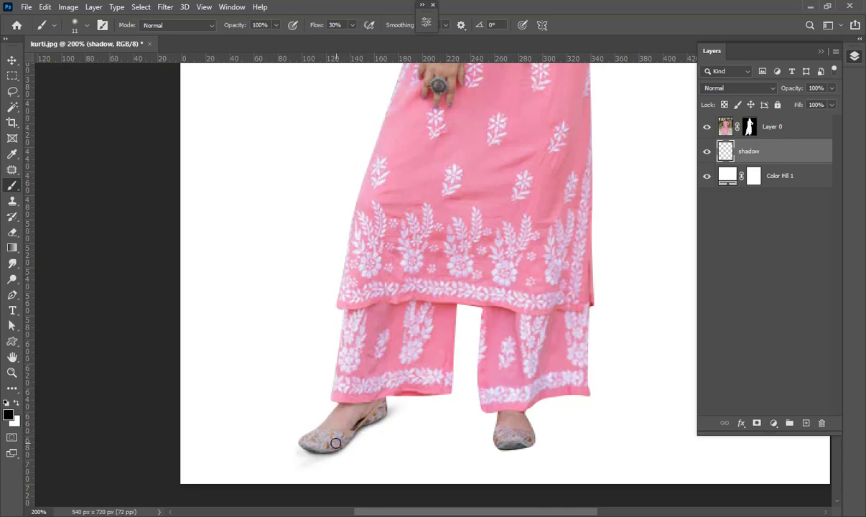
key("ctrl+z")
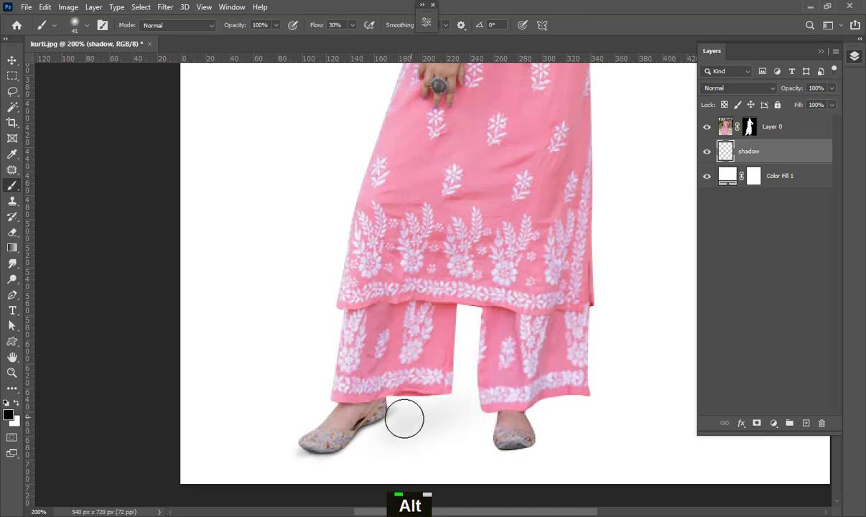
key("ctrl+z")
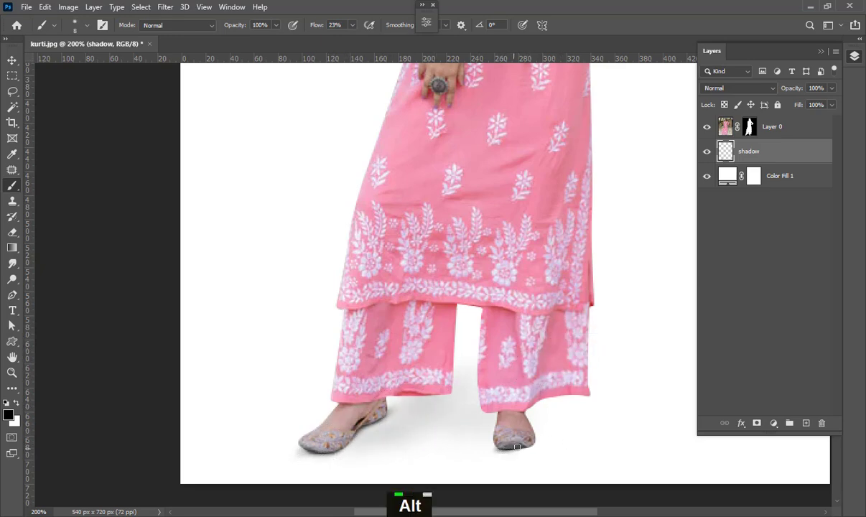
key("ctrl+z")
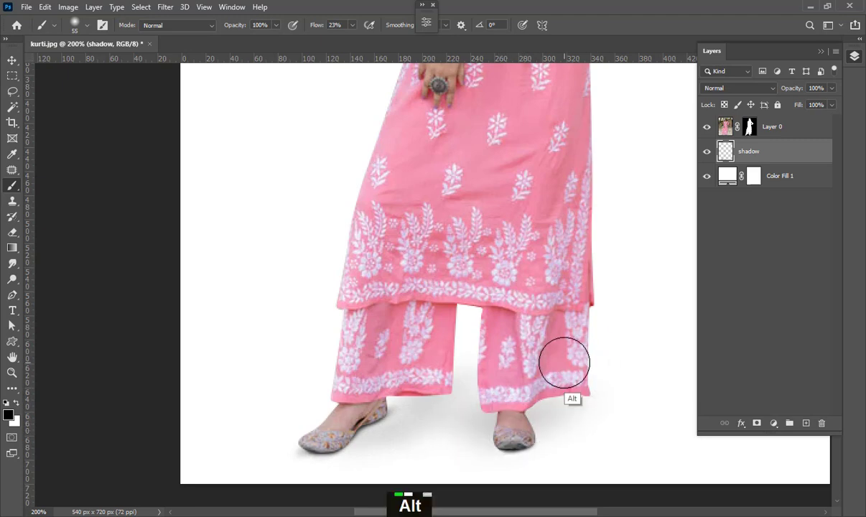
type("shadow x")
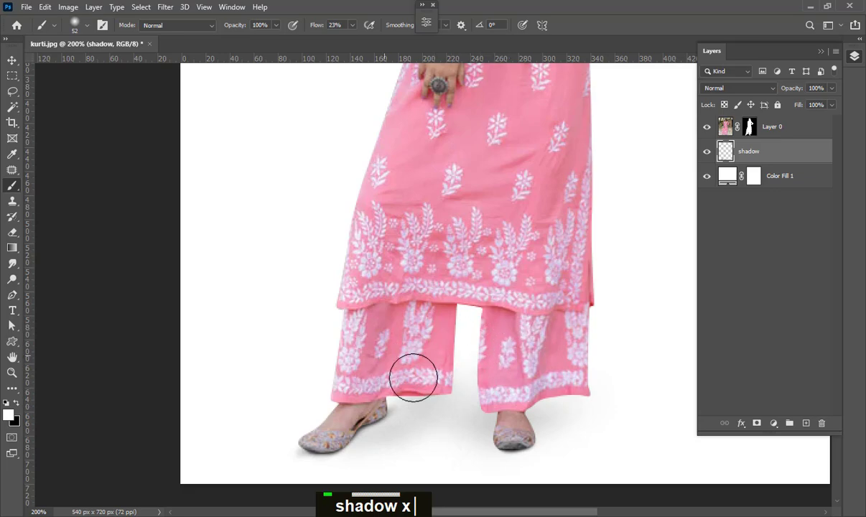
scroll("down", 3)
scroll("down", 3)
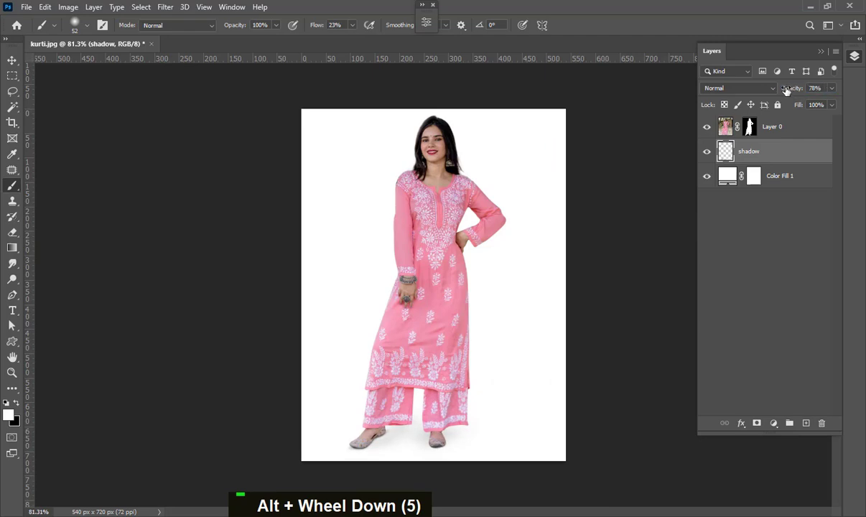
left_click(748, 131)
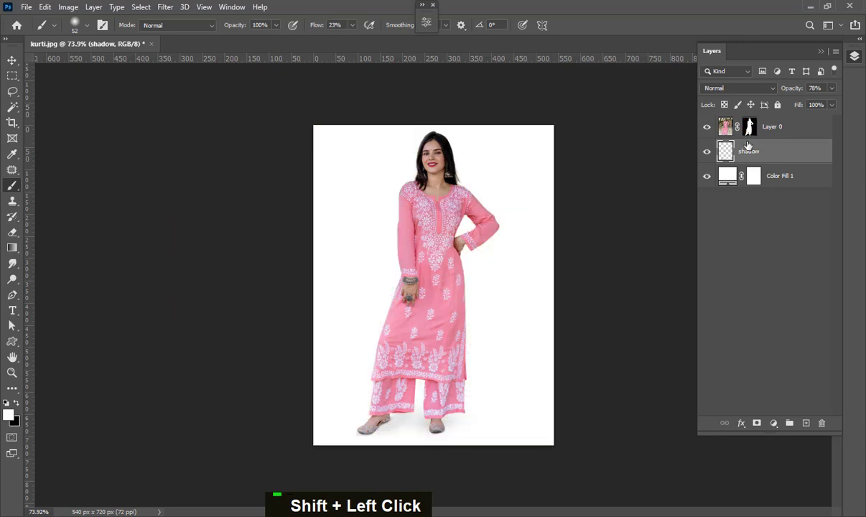
scroll("up", 3)
key("space")
scroll("up", 3)
type("b")
type("|")
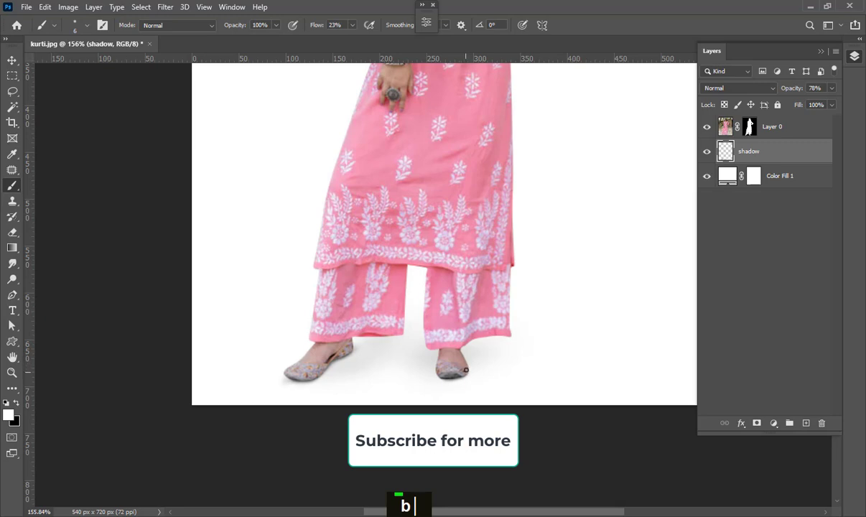
- Brush darker contact shadows under the shoes, fit the image and disable the Layer 0 mask
key("d")
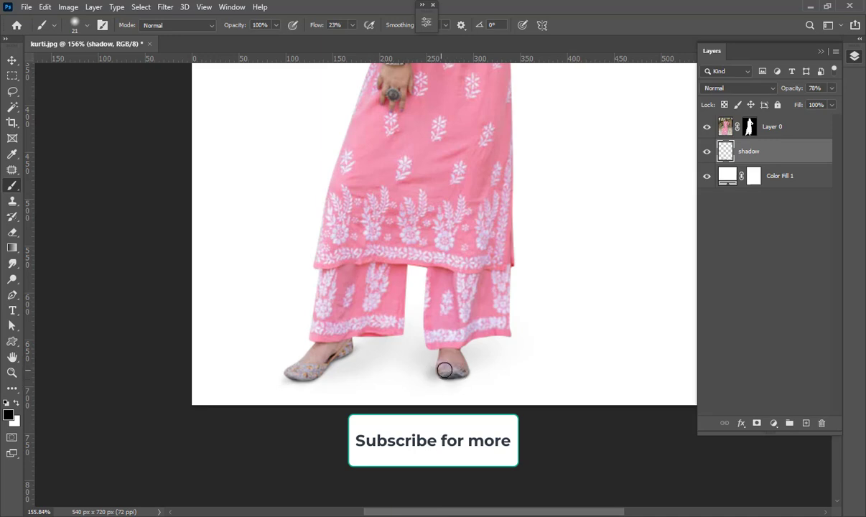
type("d")
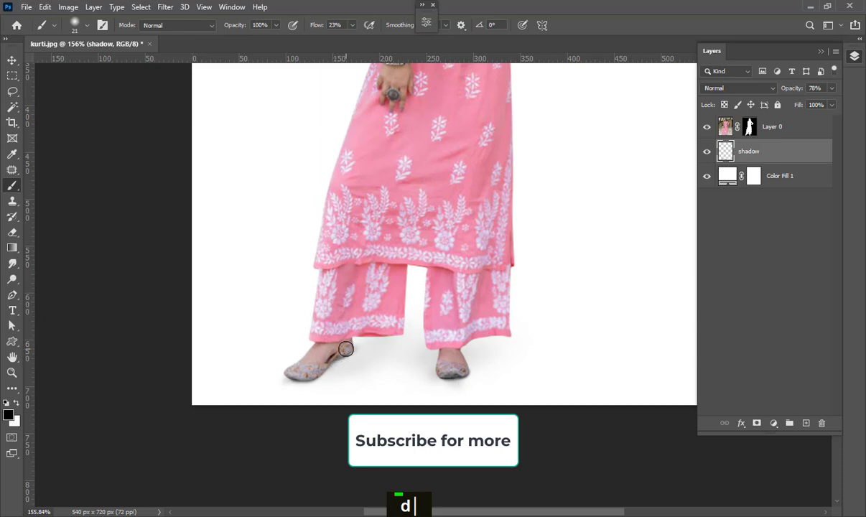
key("d")
scroll("down", 3)
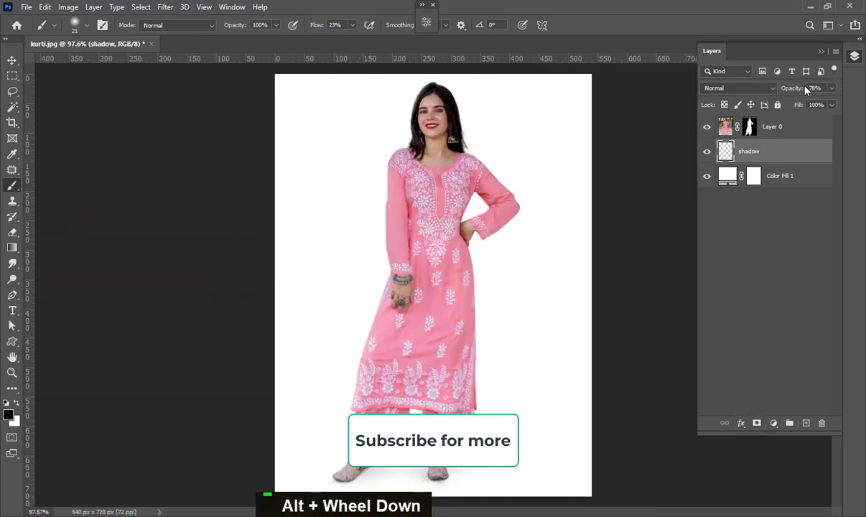
key("ctrl+s")
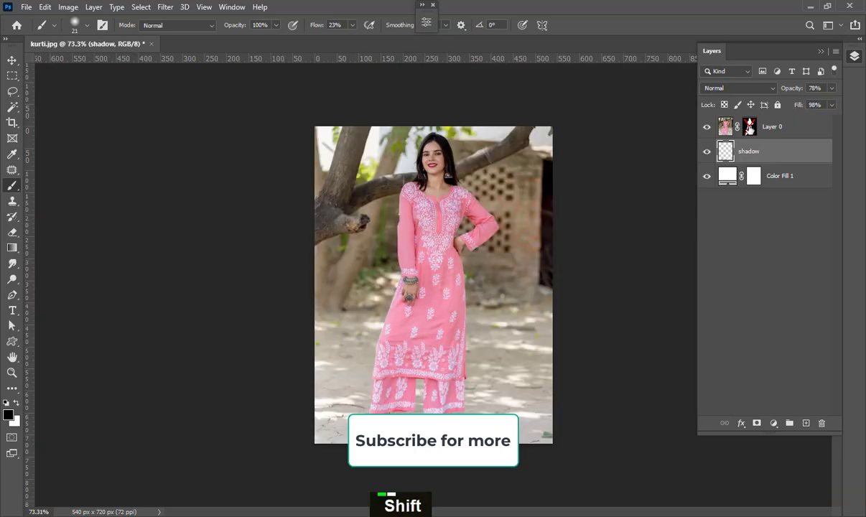